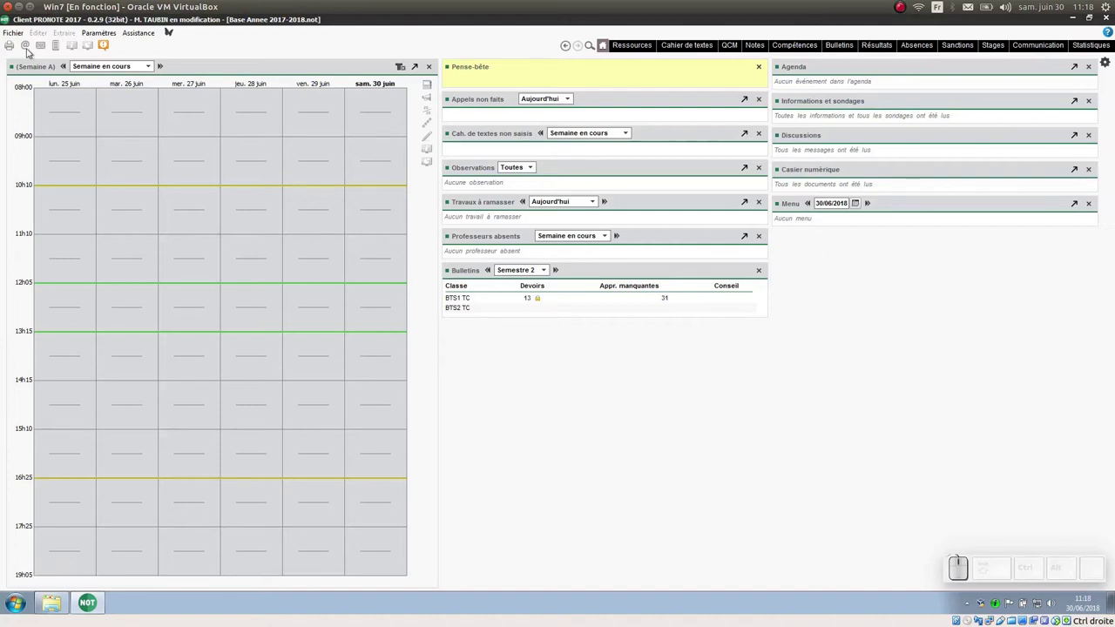
# Bring up the Fichier menu's data export and recovery options.
pyautogui.click(22, 31)
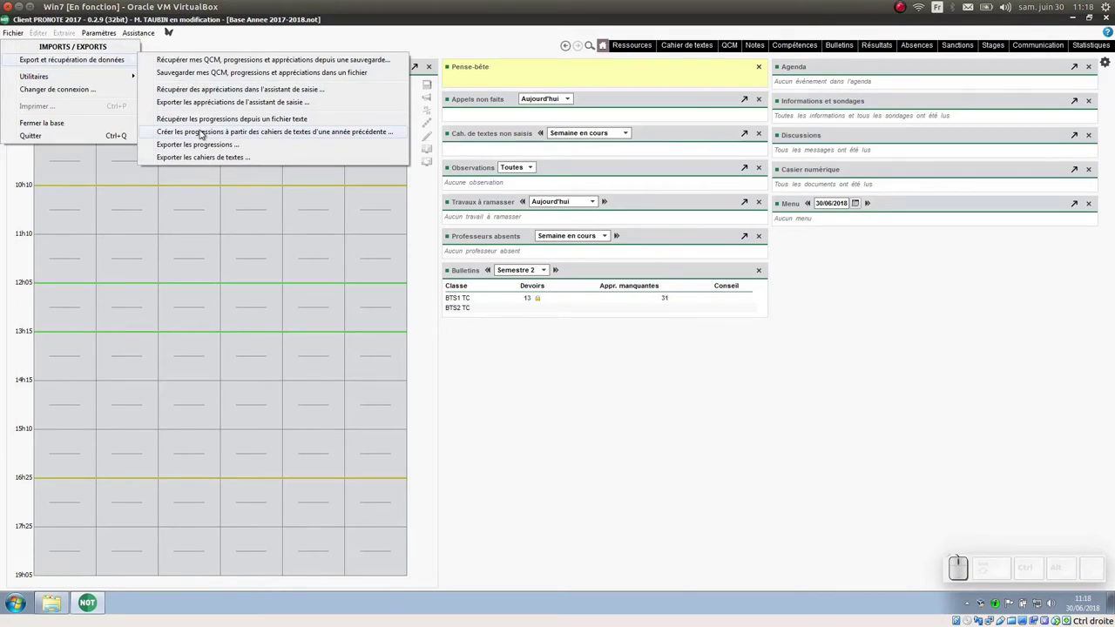
# Recover progressions from the Année 2016/2017 database's text books and close the import notice.
pyautogui.click(203, 131)
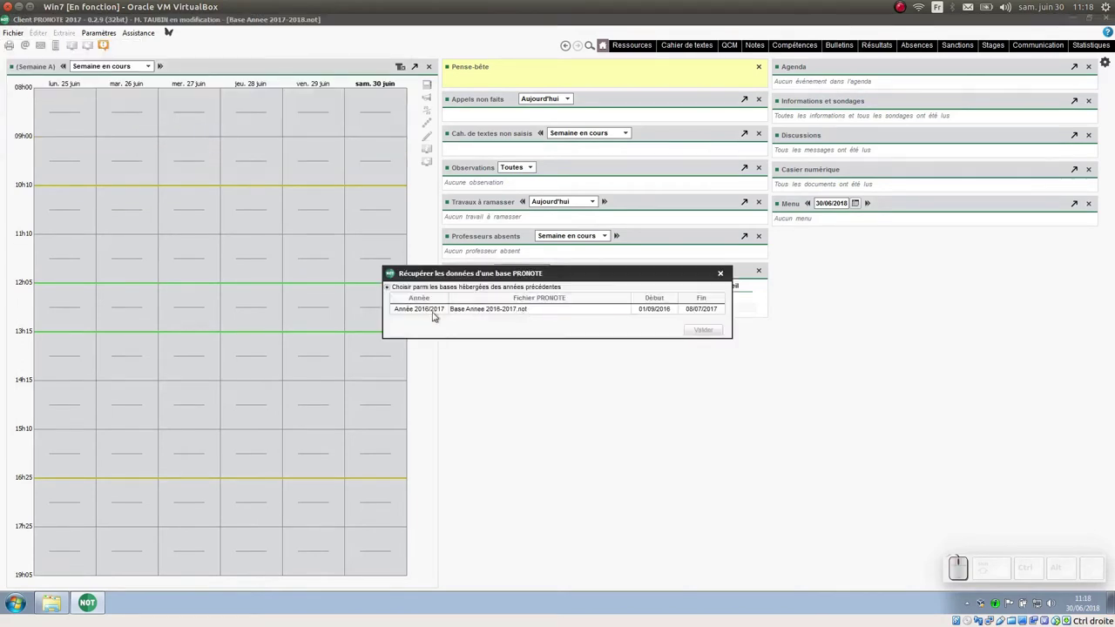
pyautogui.click(434, 312)
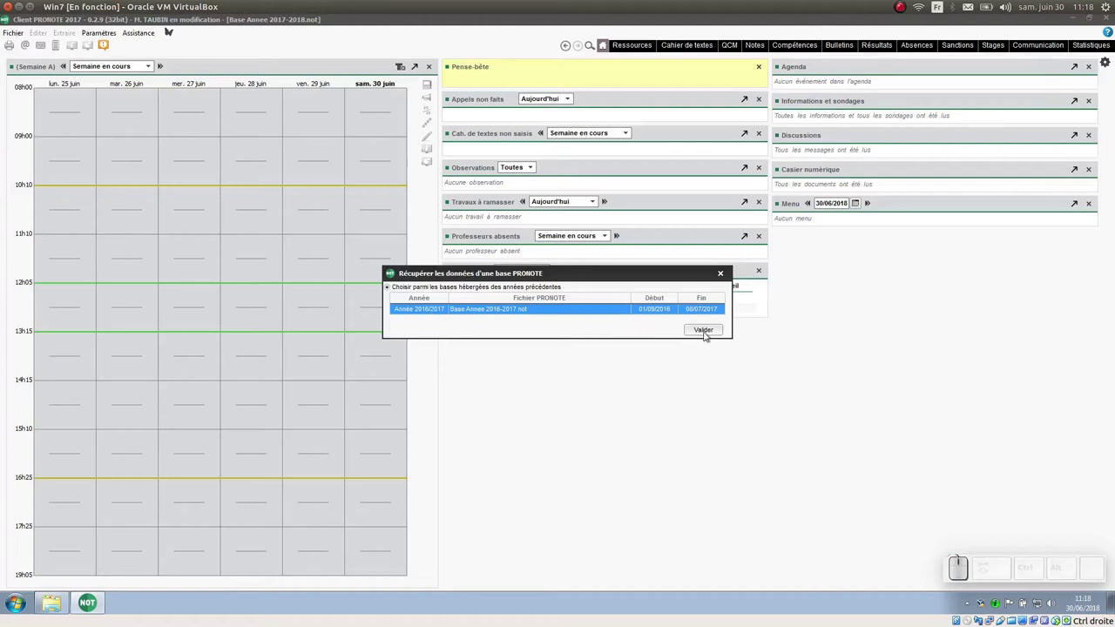
pyautogui.click(698, 318)
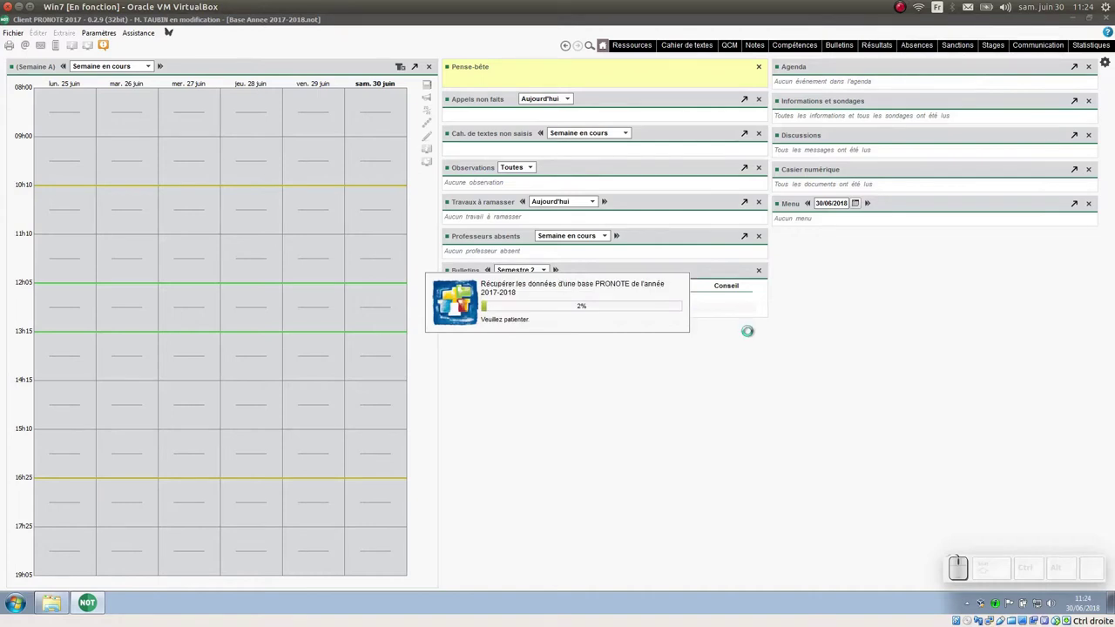
pyautogui.click(889, 380)
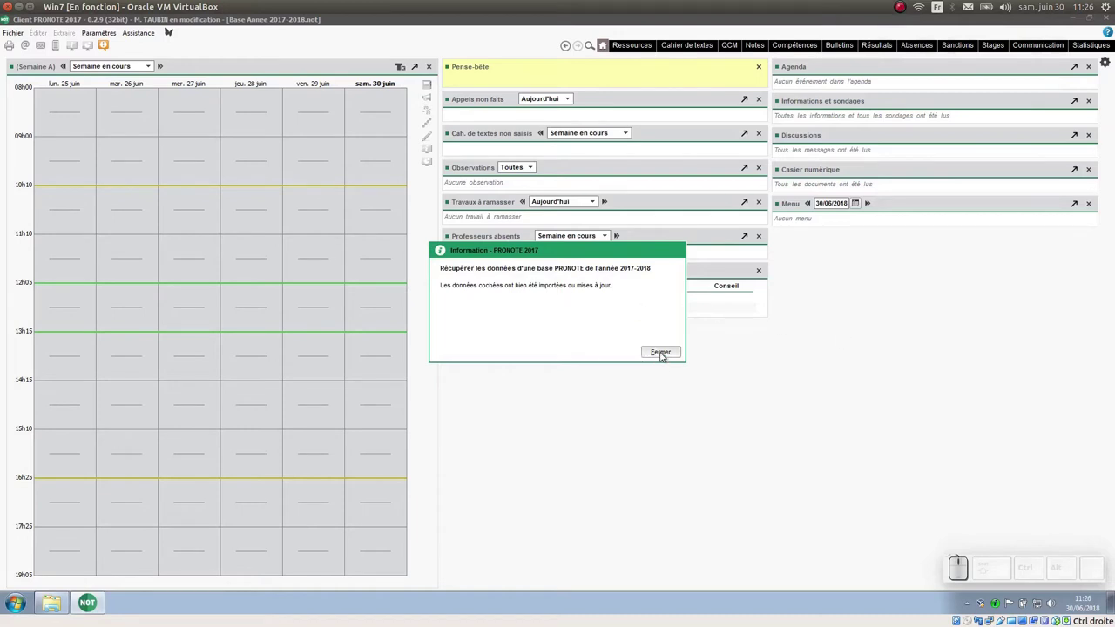
pyautogui.click(666, 355)
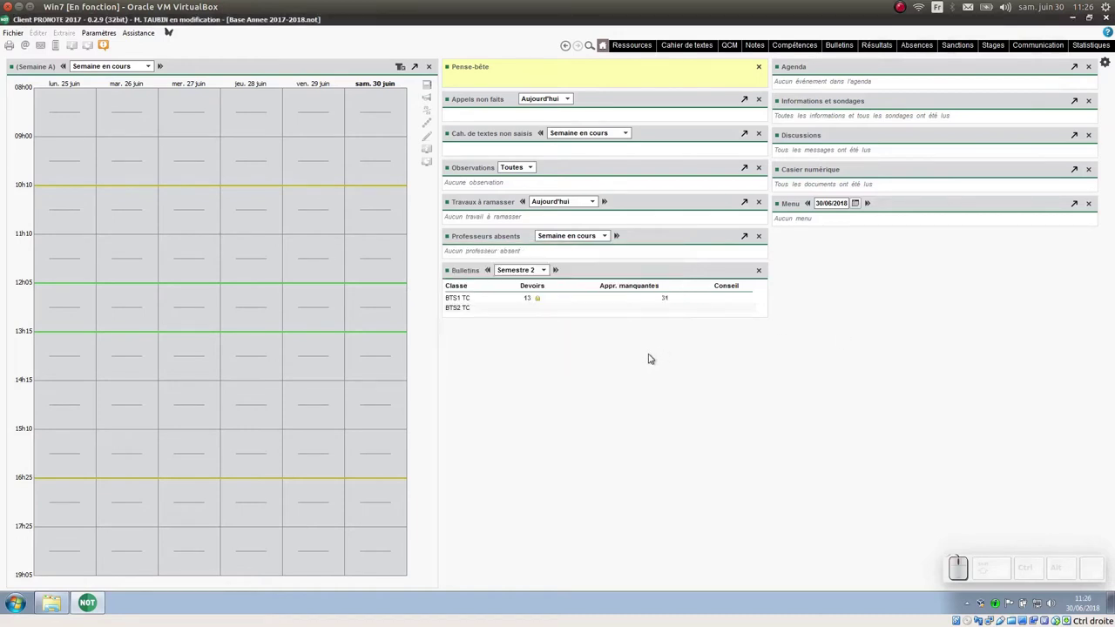
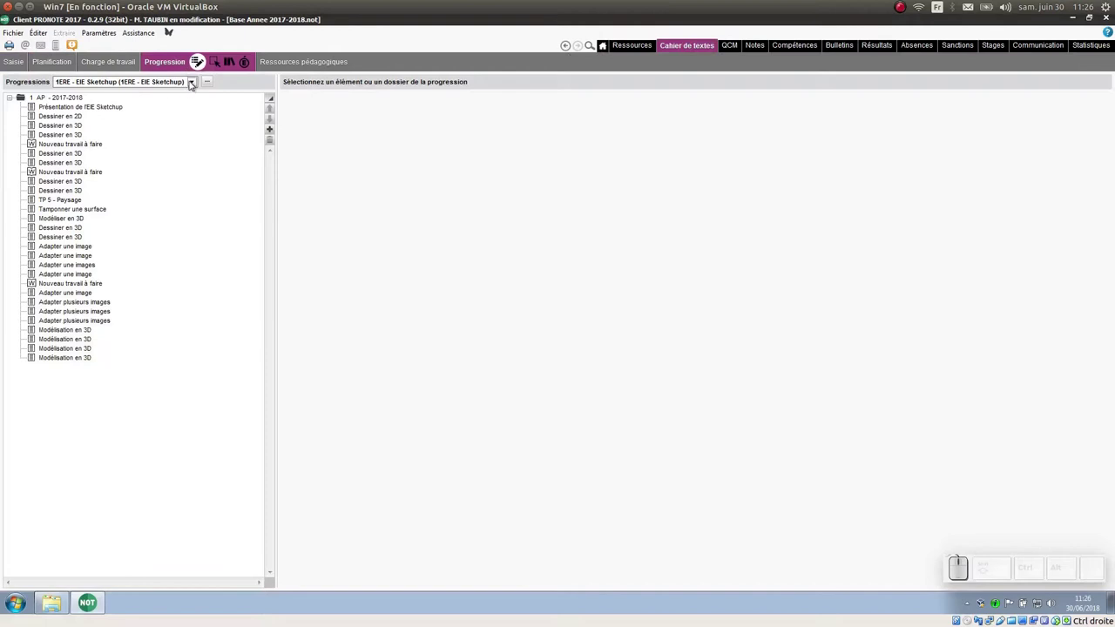
# Show the imported progressions list, keeping 1ERE - EIE Sketchup selected.
pyautogui.click(193, 82)
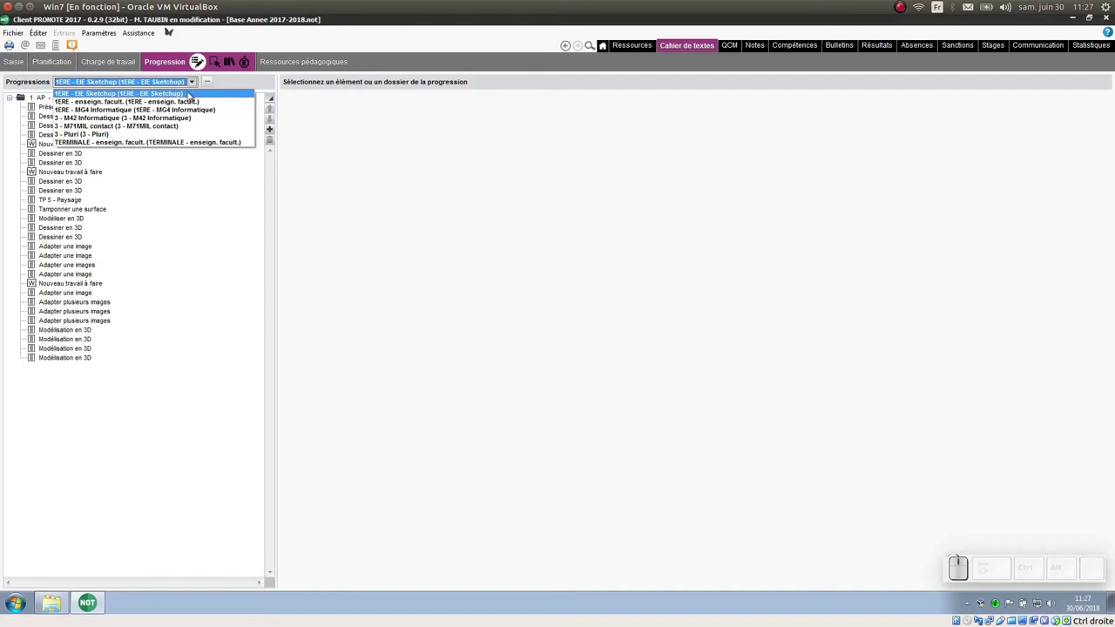
pyautogui.click(211, 89)
# Rename the 1ERE - EIE Sketchup progression to append ' - 2016-2017'.
pyautogui.click(211, 84)
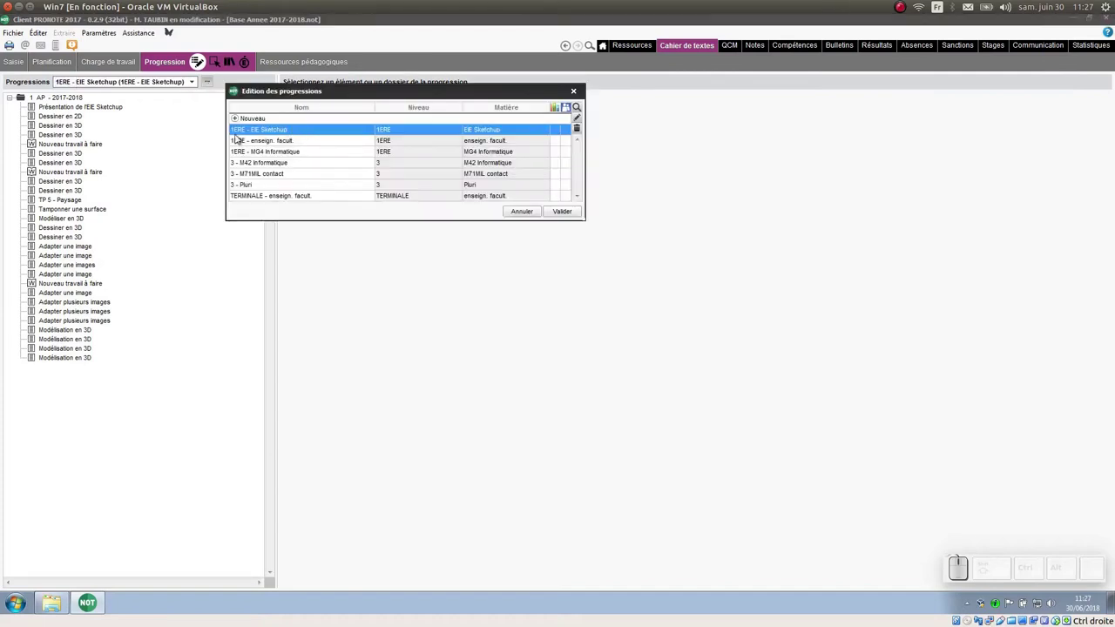
pyautogui.click(284, 201)
pyautogui.click(284, 201)
pyautogui.click(284, 202)
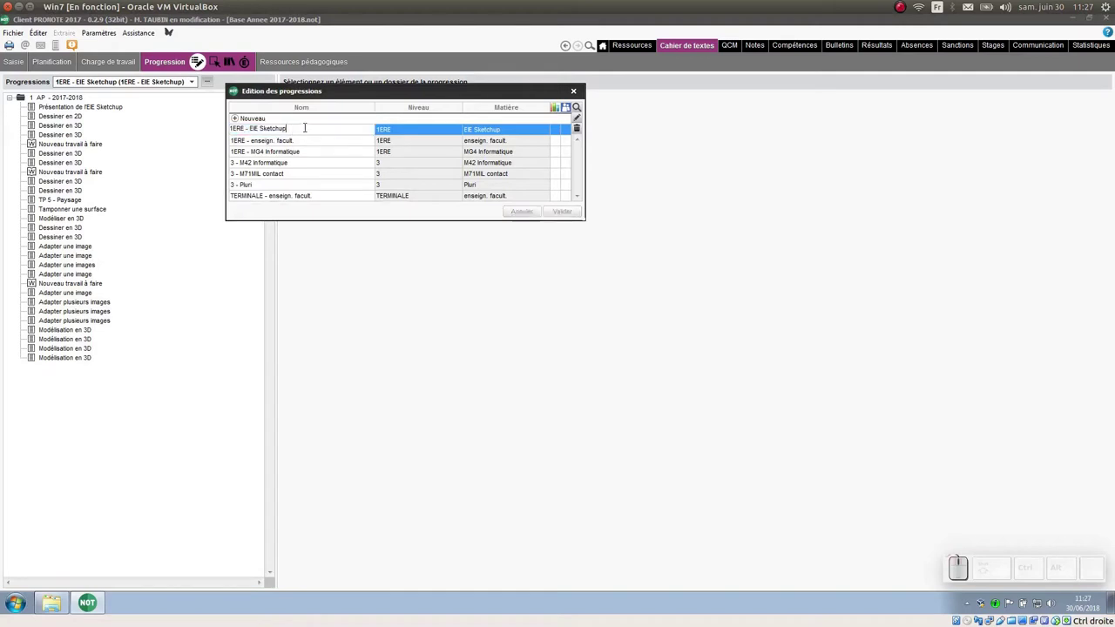
pyautogui.press('space')
pyautogui.press('-')
pyautogui.press('space')
pyautogui.press('KP_2')
pyautogui.press('KP_0')
pyautogui.press('KP_1')
pyautogui.press('KP_6')
pyautogui.press('KP_Subtract')
pyautogui.press('KP_2')
pyautogui.press('KP_0')
pyautogui.press('KP_1')
pyautogui.press('KP_7')
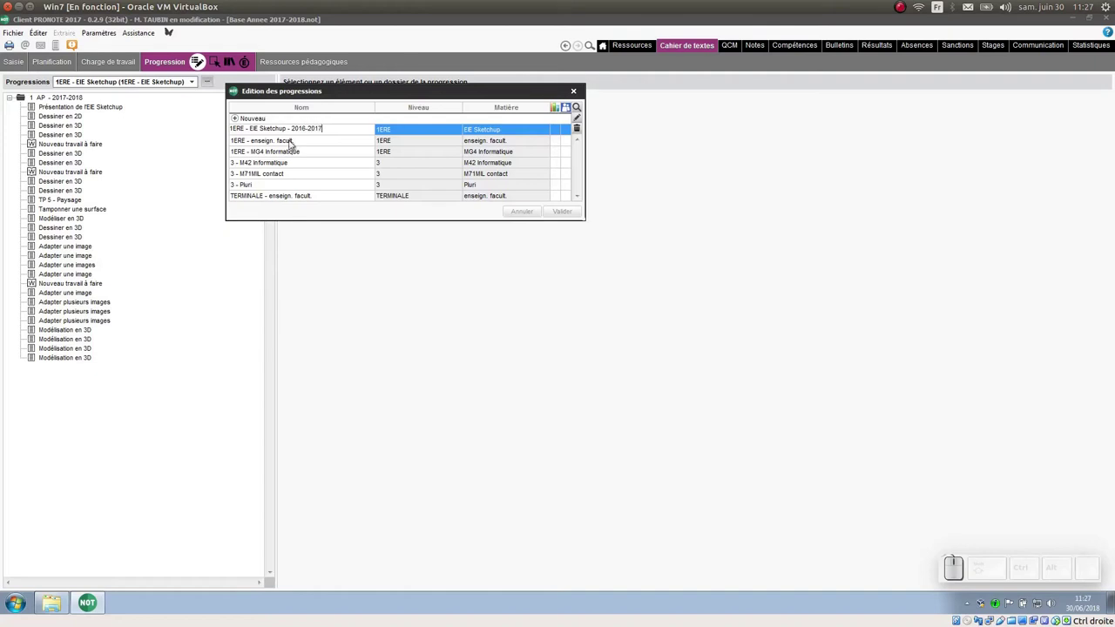
pyautogui.click(284, 201)
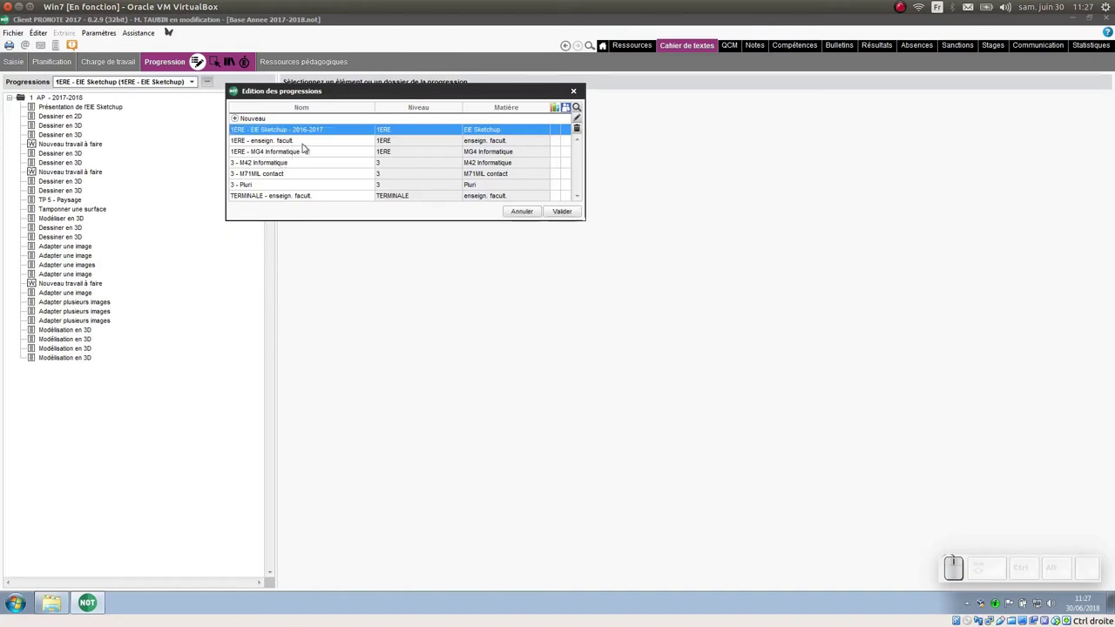
# Delete the unneeded 1ERE - enseign. facult. progression and confirm.
pyautogui.click(284, 201)
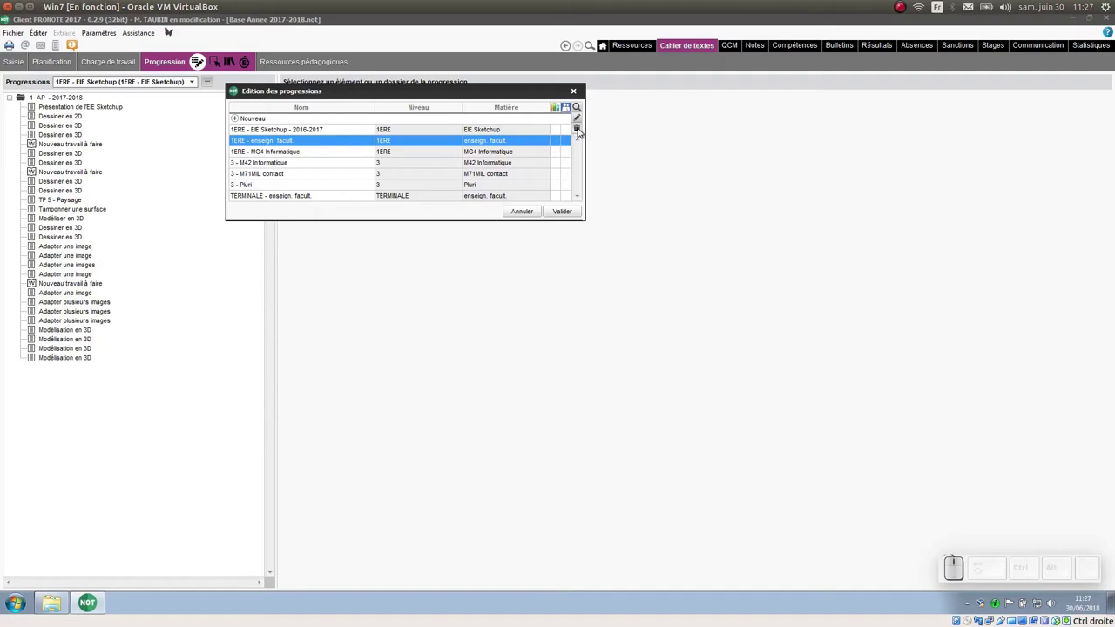
pyautogui.click(284, 201)
pyautogui.click(252, 149)
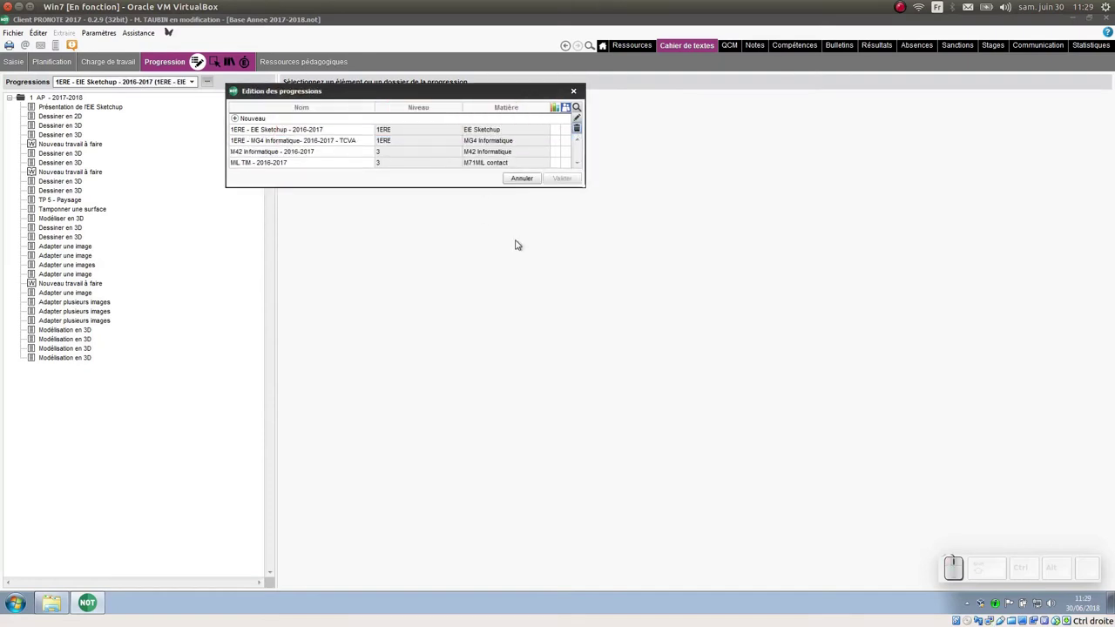
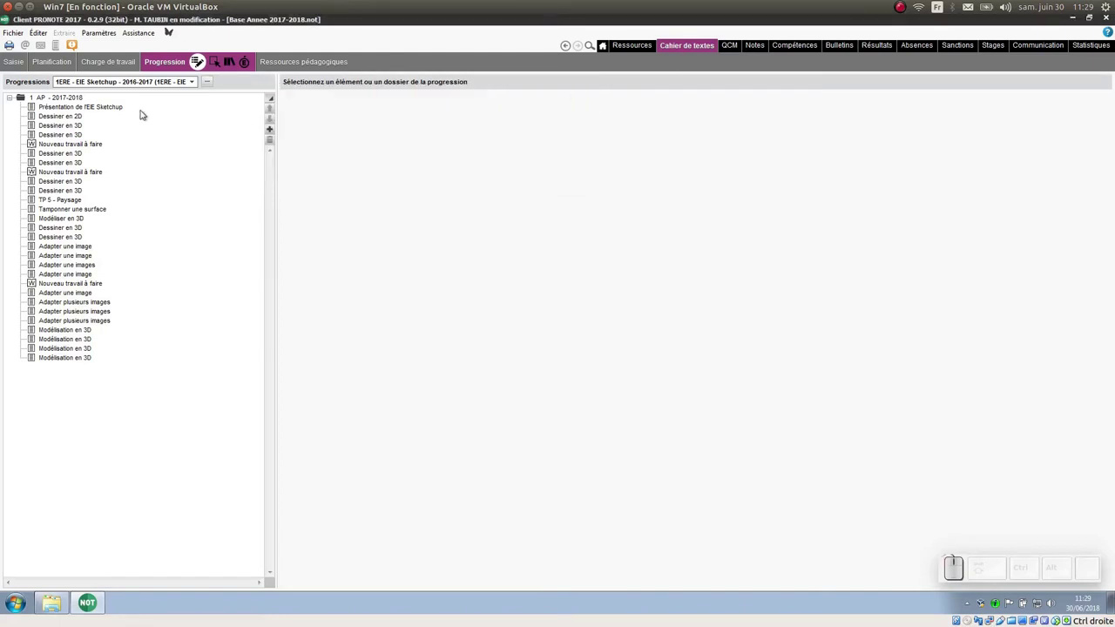
# Browse the M42 Informatique 2016-2017 items up to 'Traitement de l'image'.
pyautogui.click(141, 84)
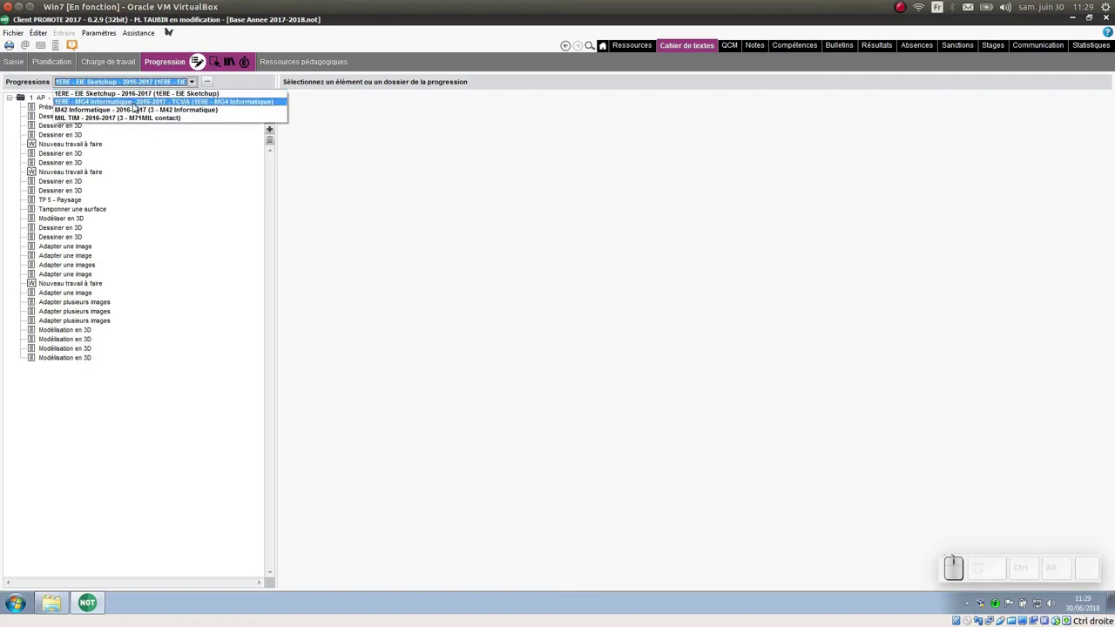
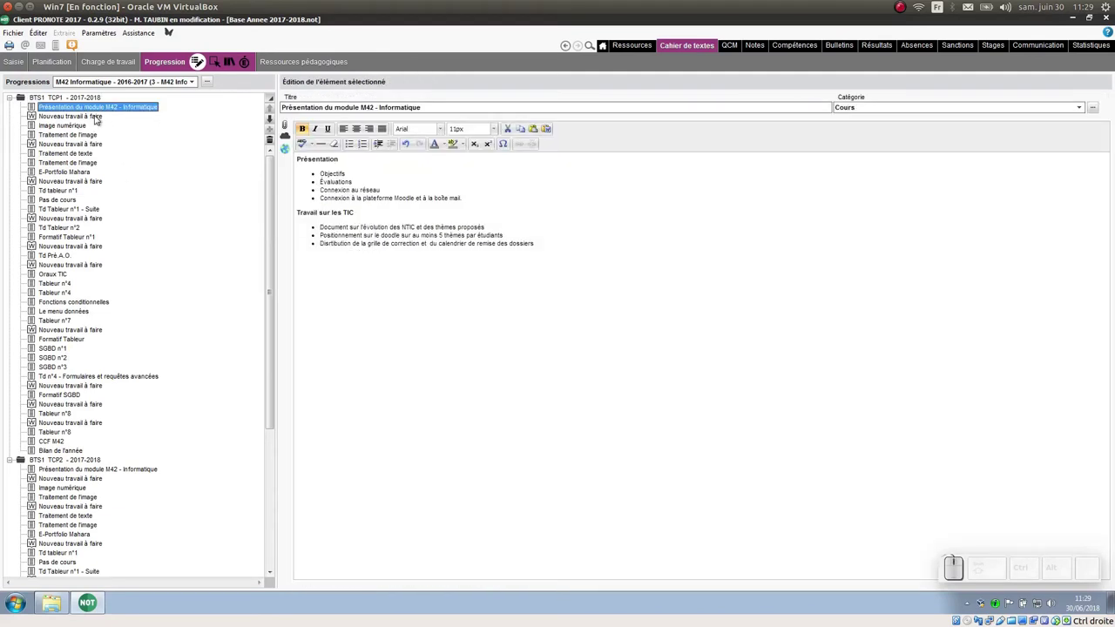
pyautogui.click(95, 116)
pyautogui.click(86, 131)
pyautogui.click(87, 137)
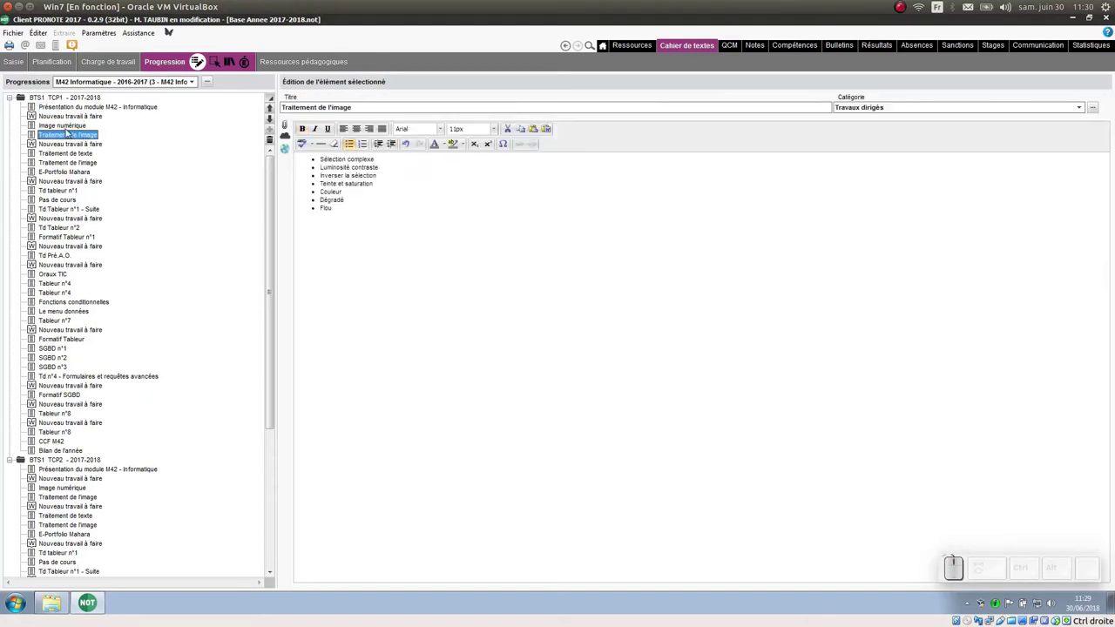
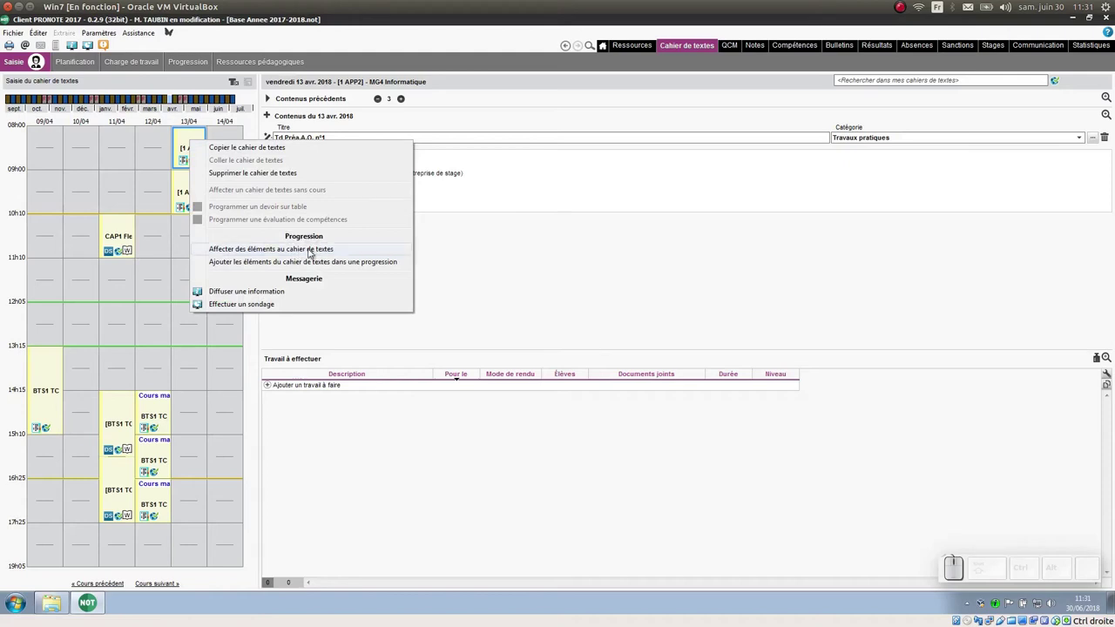
# Bring up the item assignment dialog for the 13 April lesson, then cancel without assigning.
pyautogui.click(405, 283)
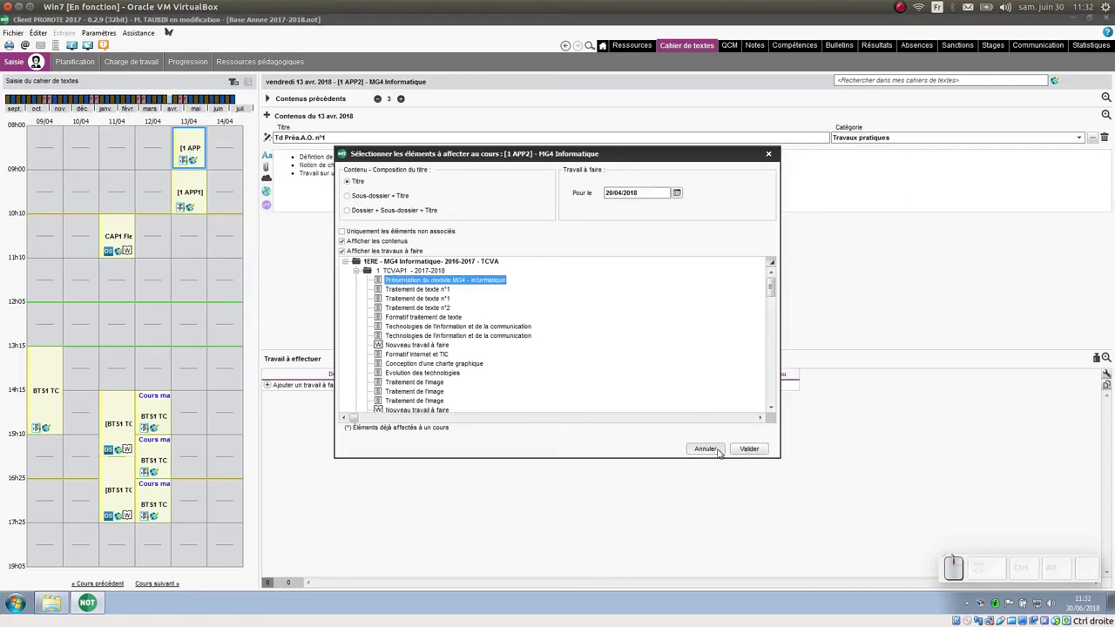
pyautogui.click(380, 247)
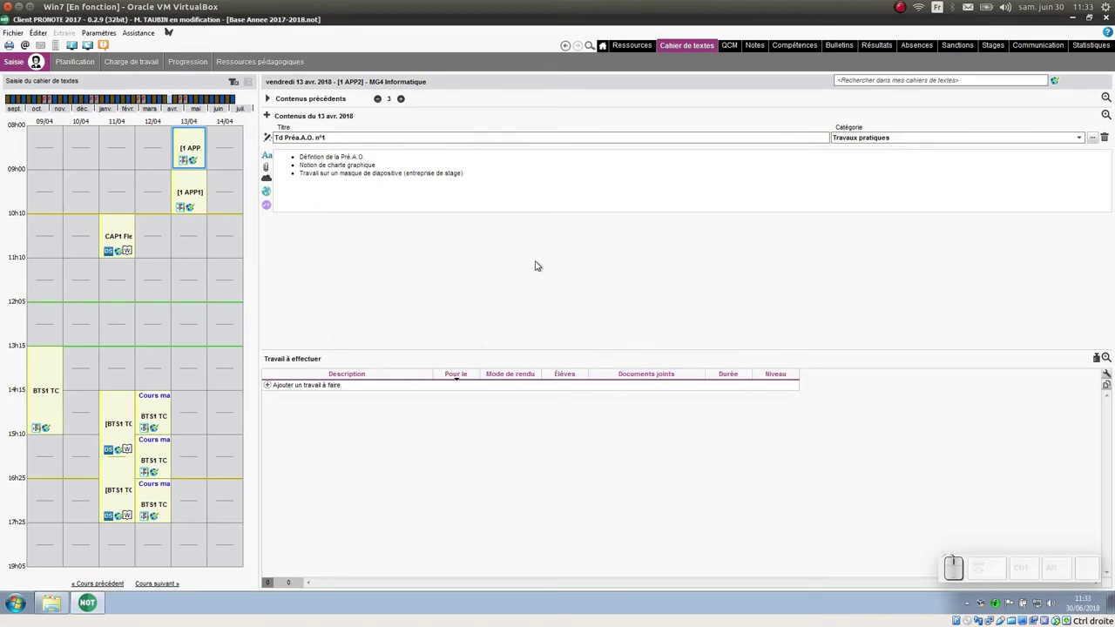
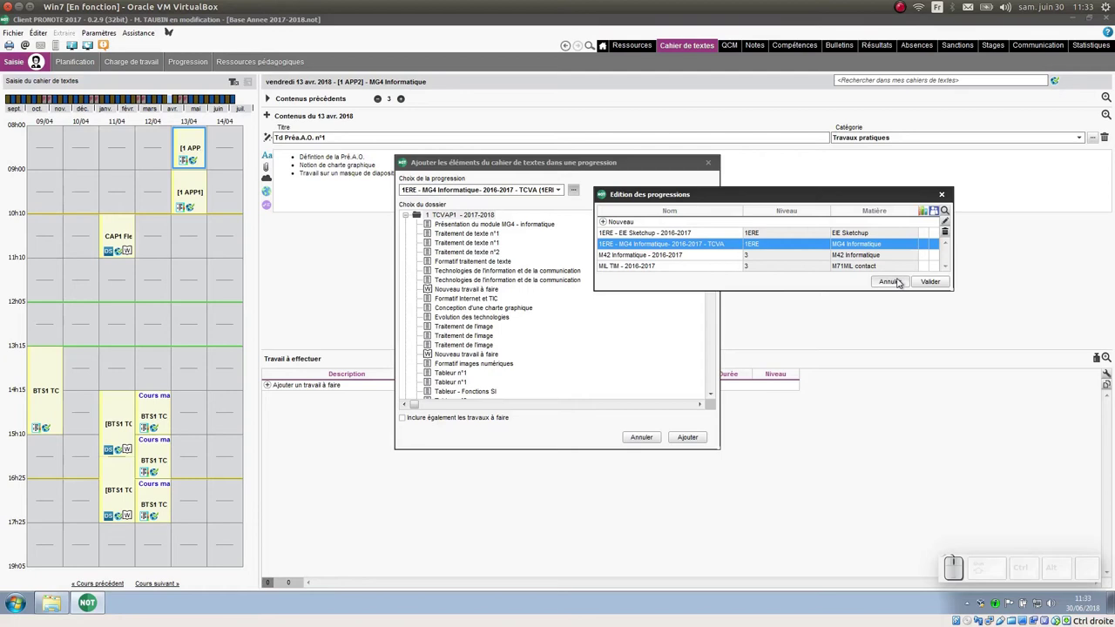
# Cancel the progression editor and the add-to-progression dialog, back to the 13 April lesson.
pyautogui.click(900, 279)
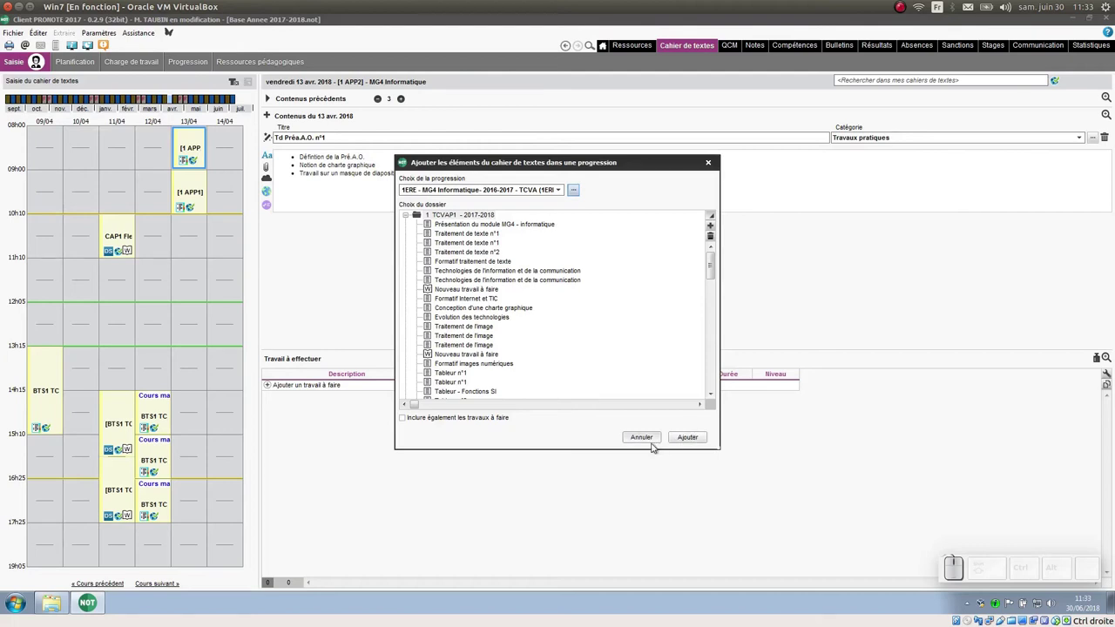
pyautogui.click(654, 446)
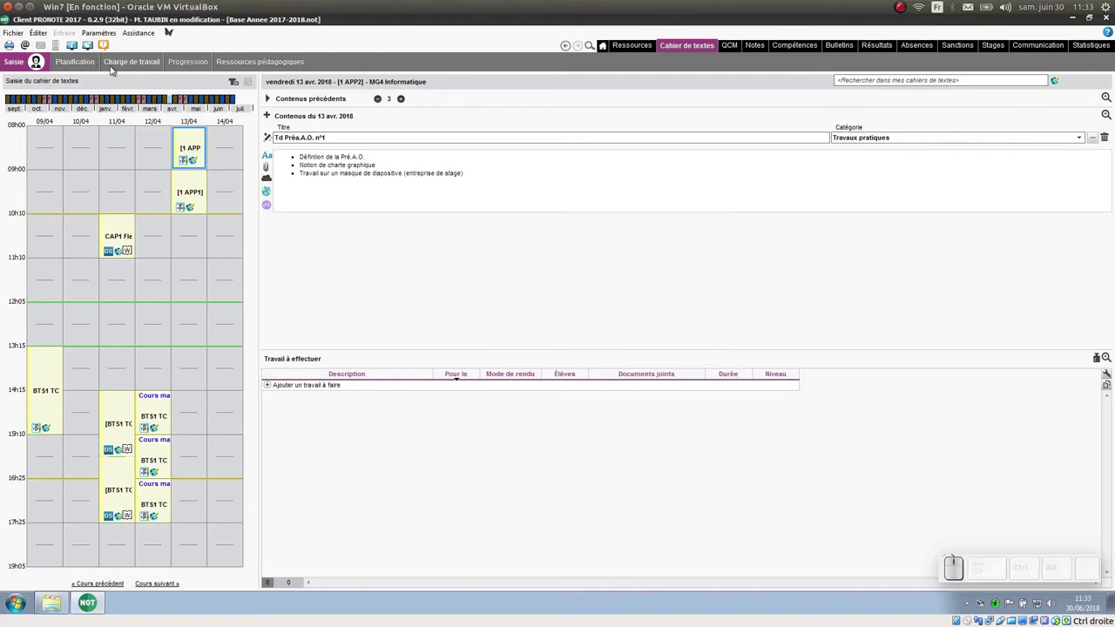
# View a 'Nouveau travail à faire' item of the M42 Informatique 2016-2017 progression.
pyautogui.click(193, 66)
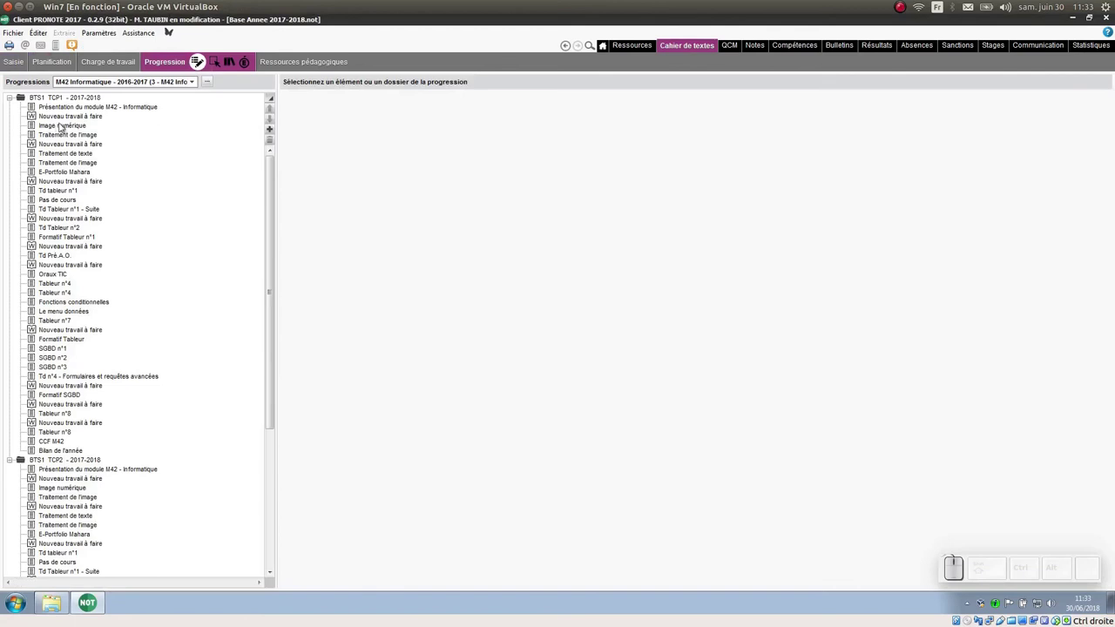
pyautogui.click(72, 122)
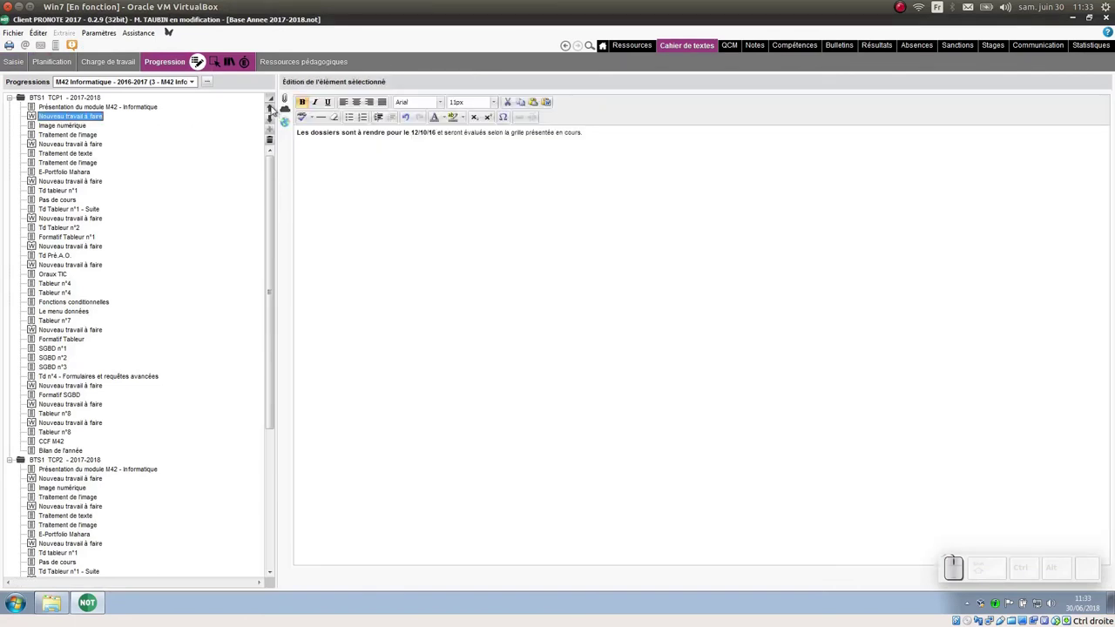
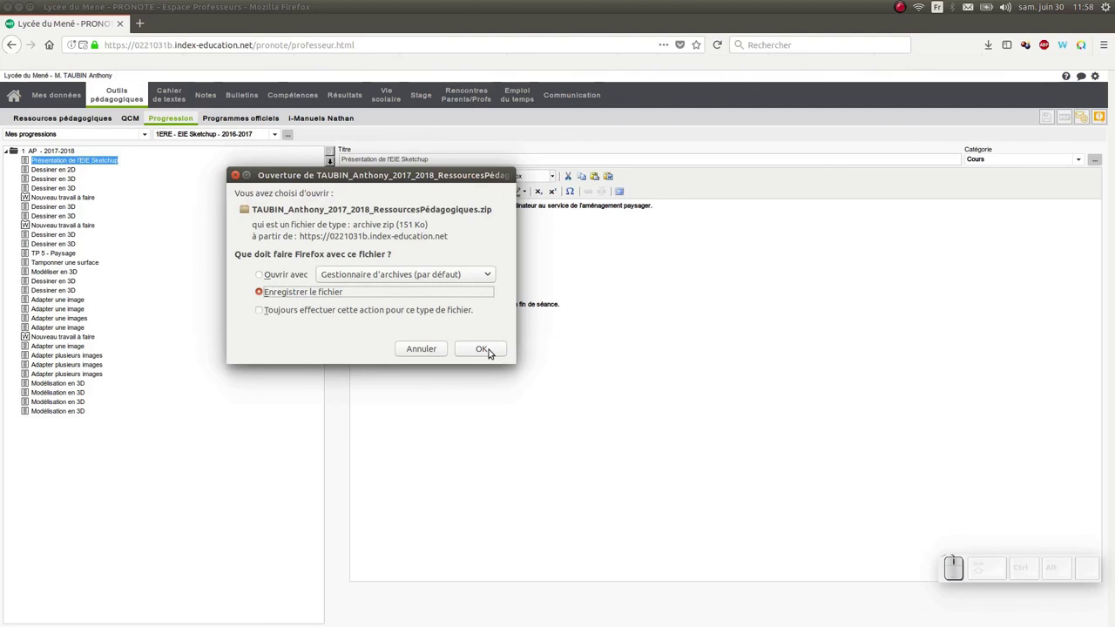
# Save the pedagogical resources ZIP from Firefox into the Tutos folder.
pyautogui.click(492, 351)
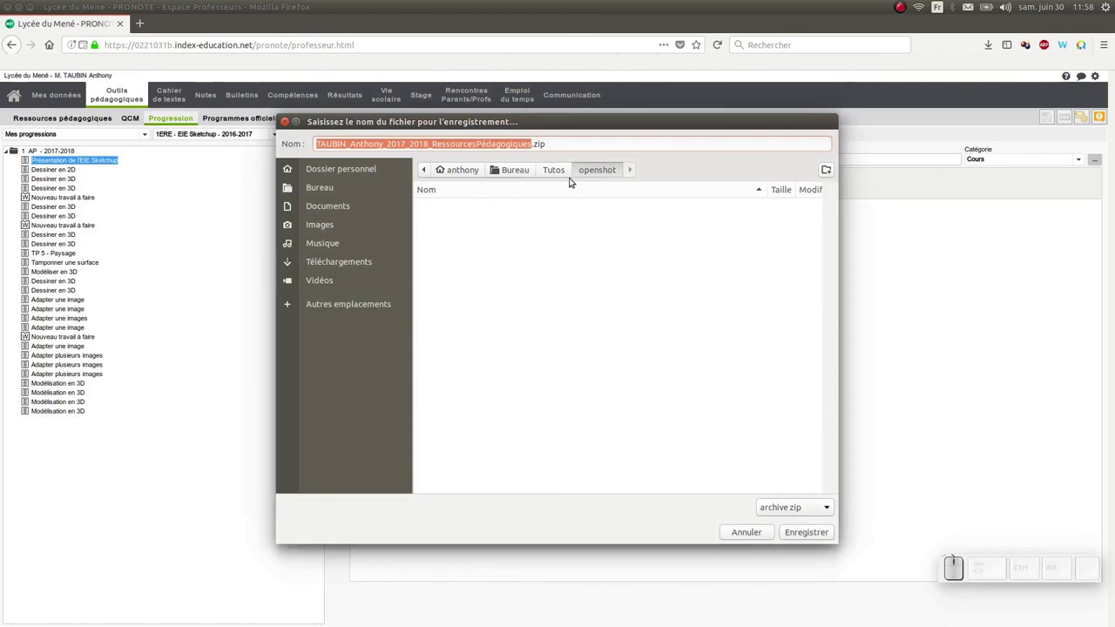
pyautogui.click(566, 171)
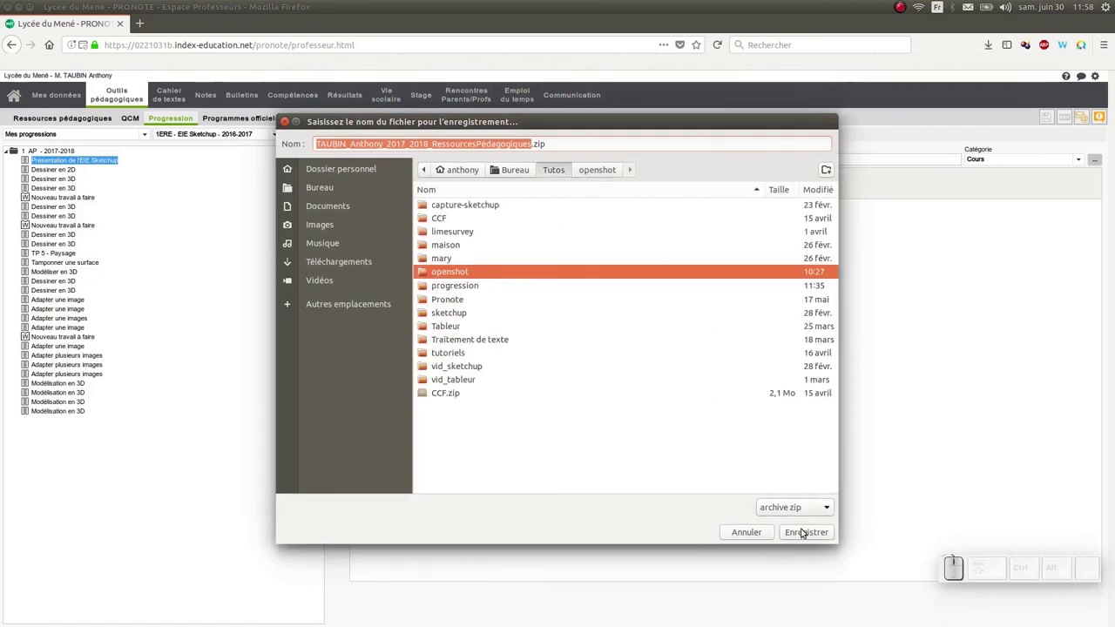
pyautogui.click(804, 530)
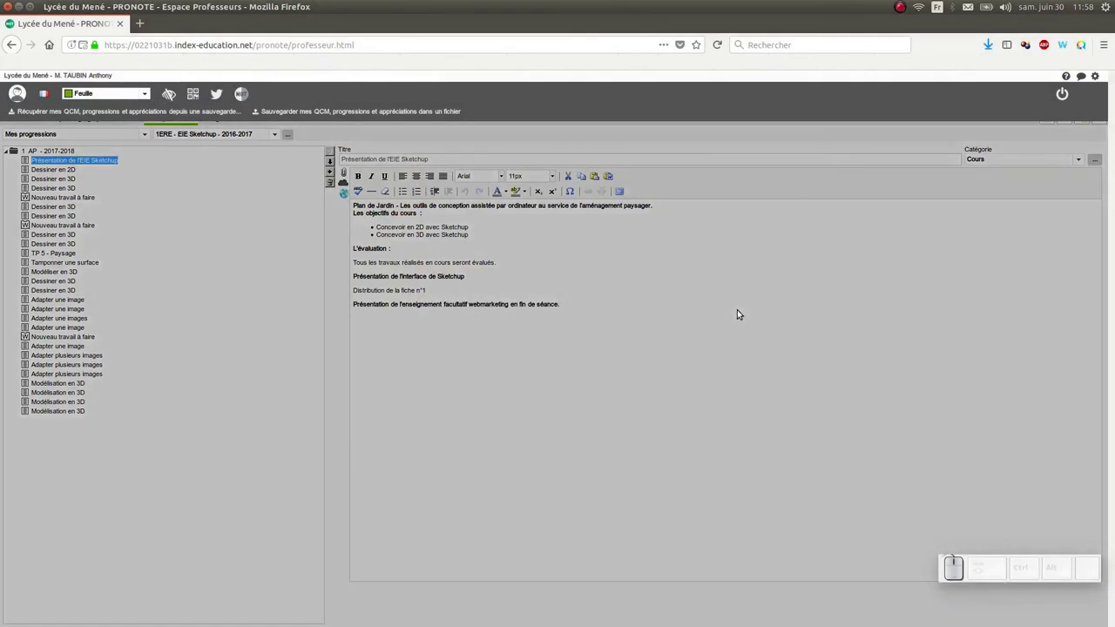